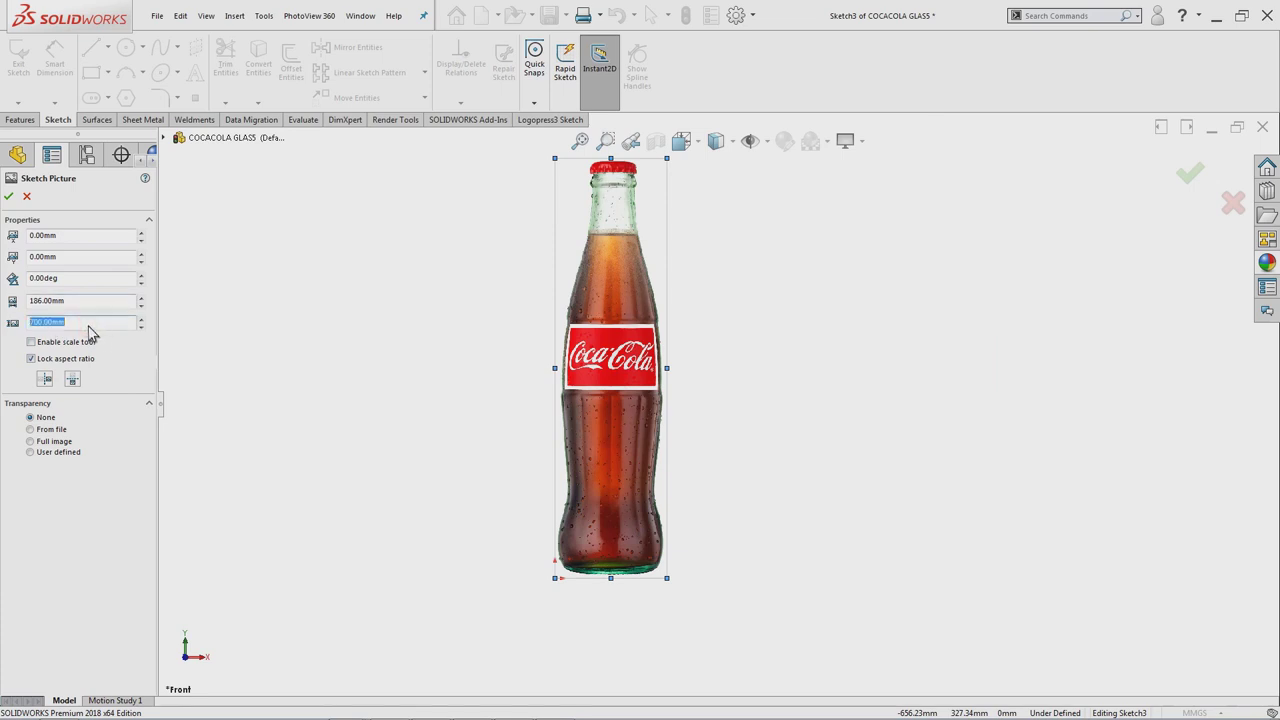
# Enter 230 as the reference picture's height with its aspect ratio locked
pyautogui.write('230')
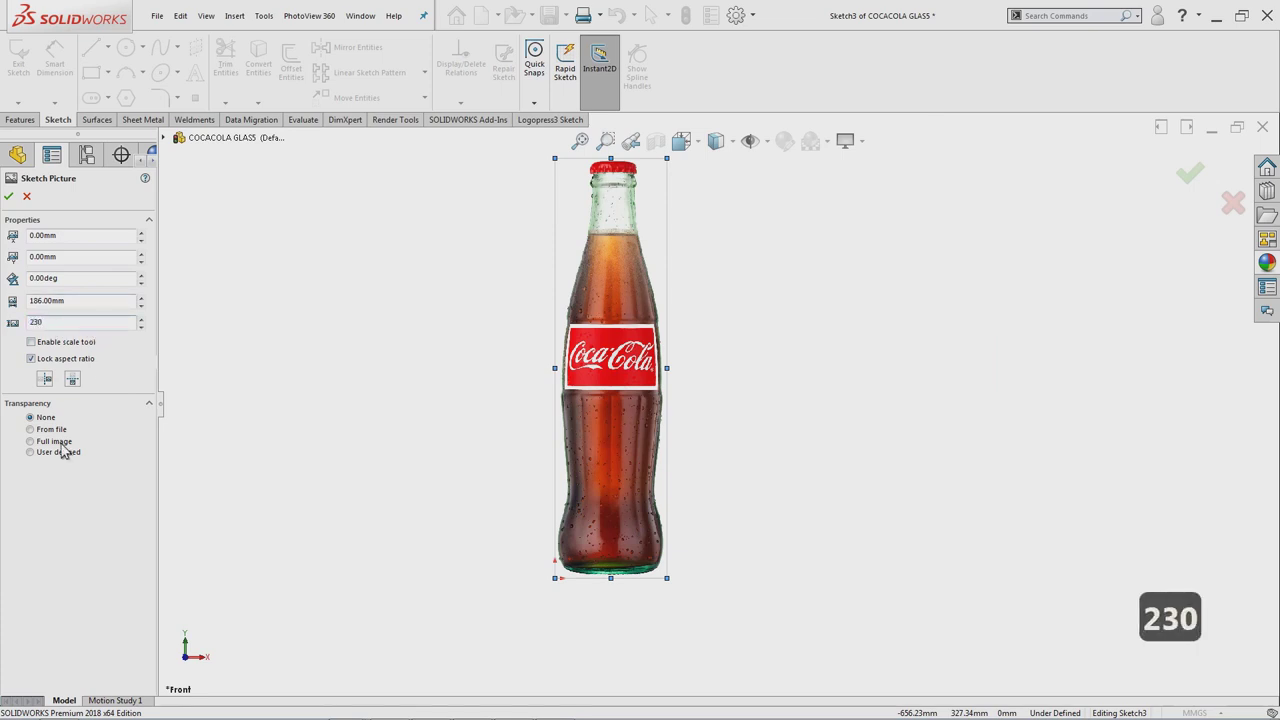
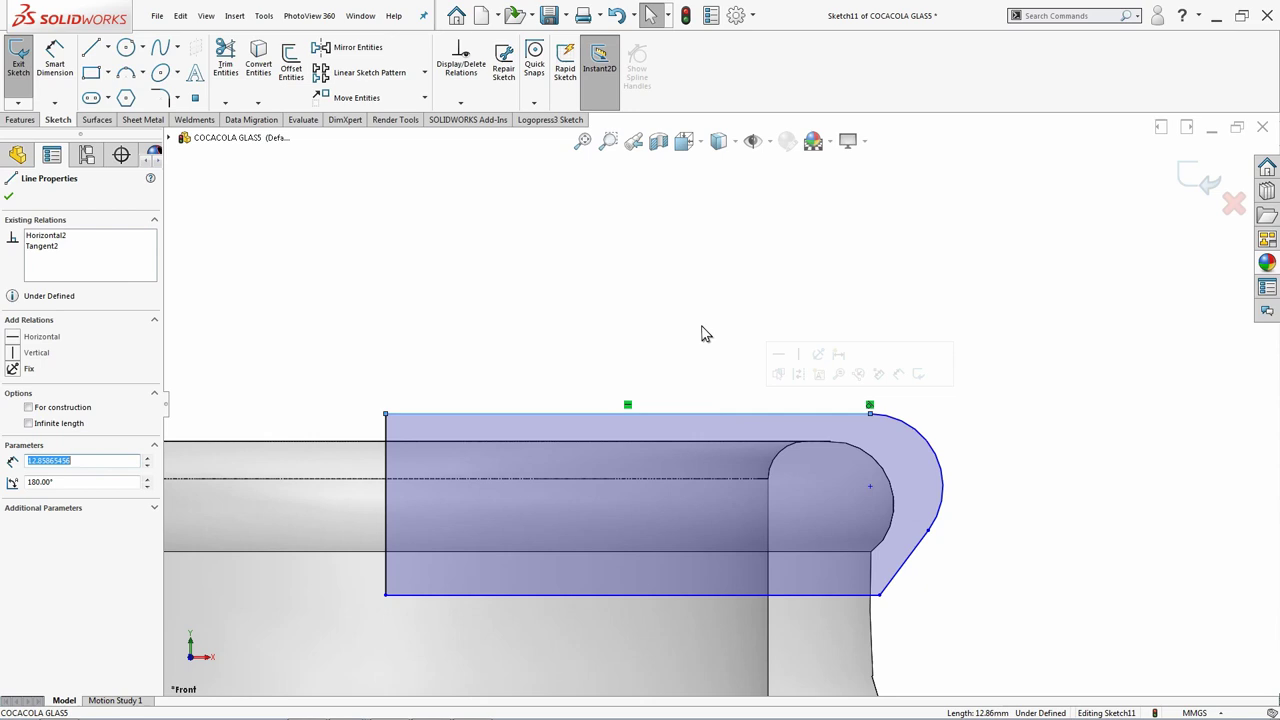
# Delete the stray selection before dimensioning the cap profile's top corner
pyautogui.press('Delete')
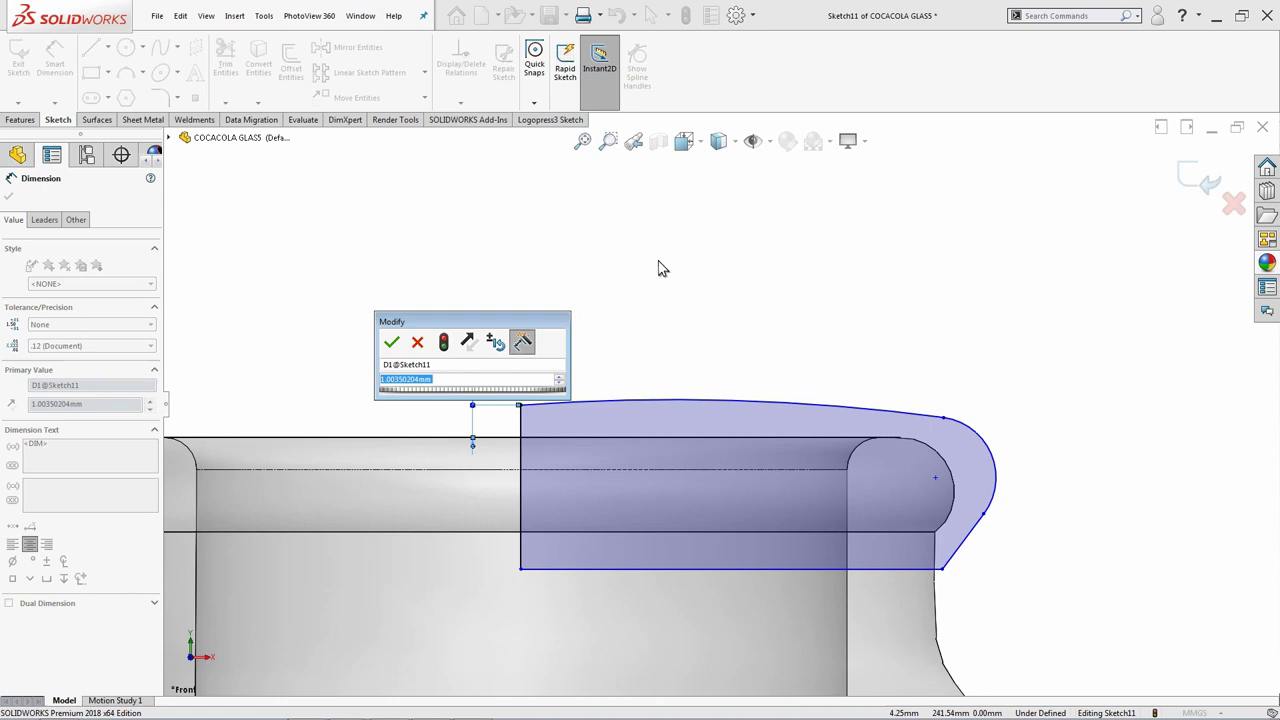
# Dimension the cap profile's corner offset at 0.5 mm and its height at 5.50 mm
pyautogui.write('0.')
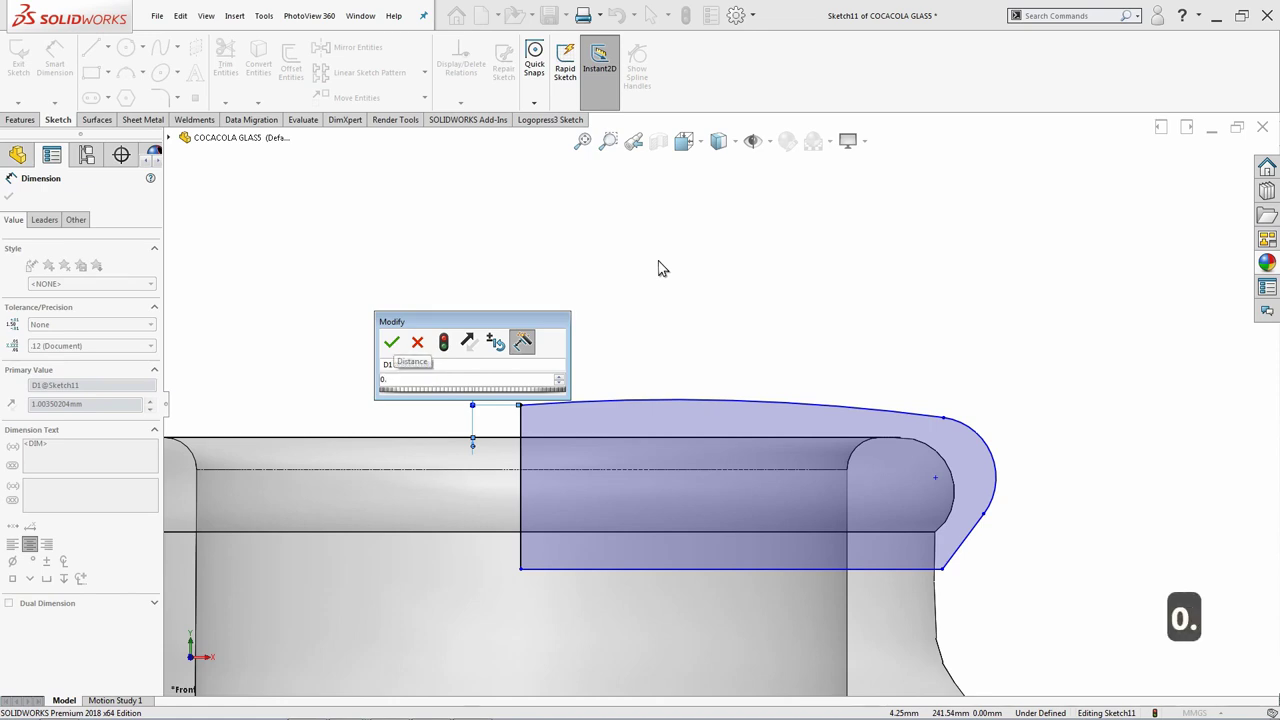
pyautogui.write('5')
pyautogui.press('Return')
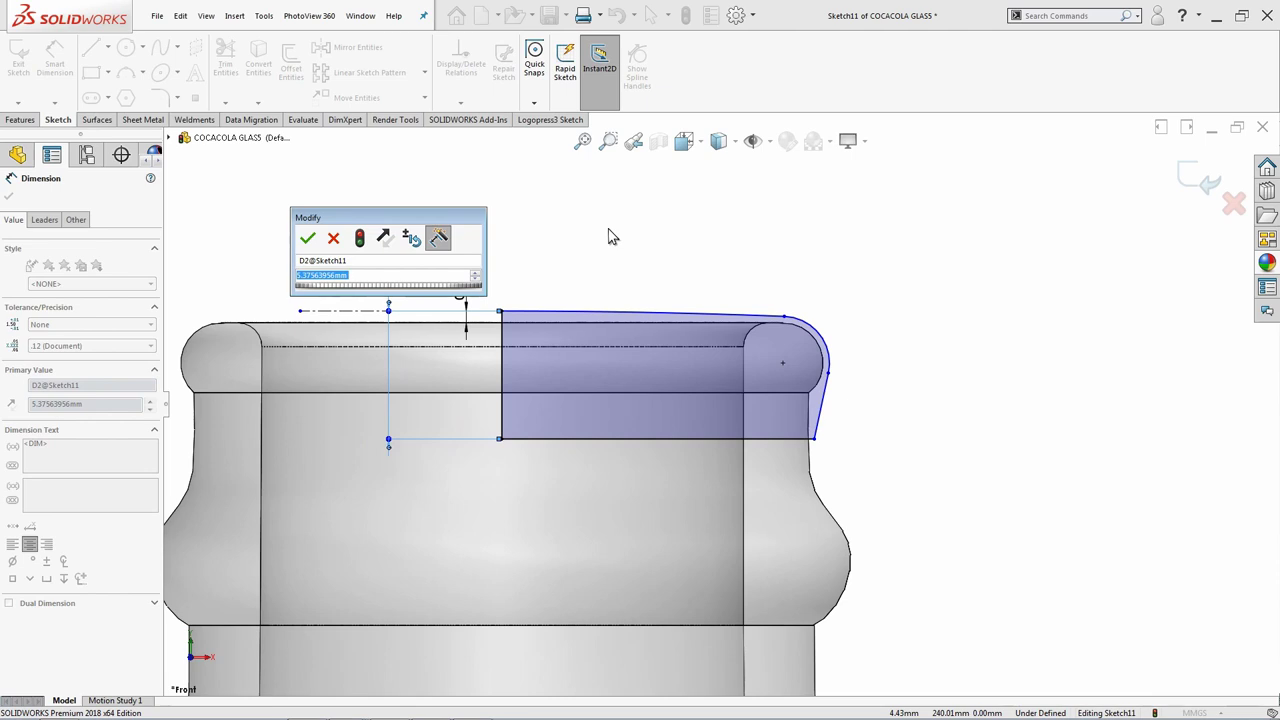
pyautogui.write('5')
pyautogui.write('.5')
pyautogui.press('Return')
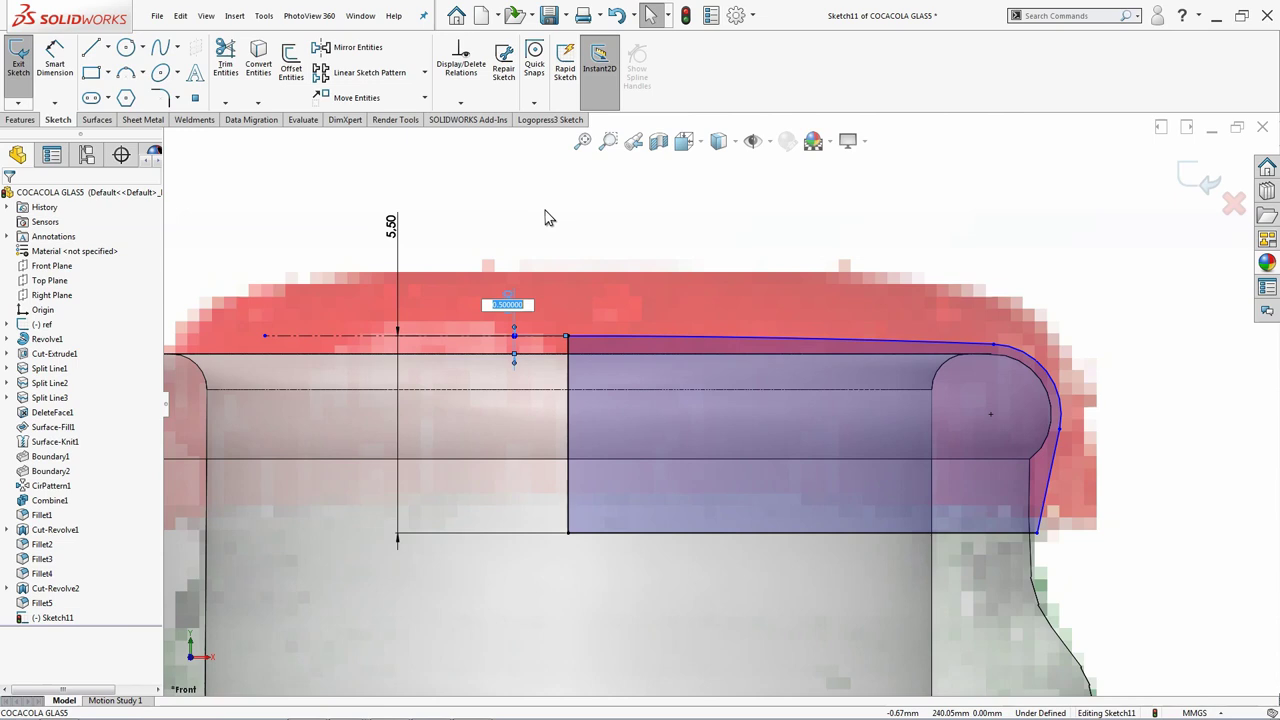
# Dimension the cap profile with 2 mm, 7 mm and 2.20 mm values
pyautogui.write('2')
pyautogui.press('Return')
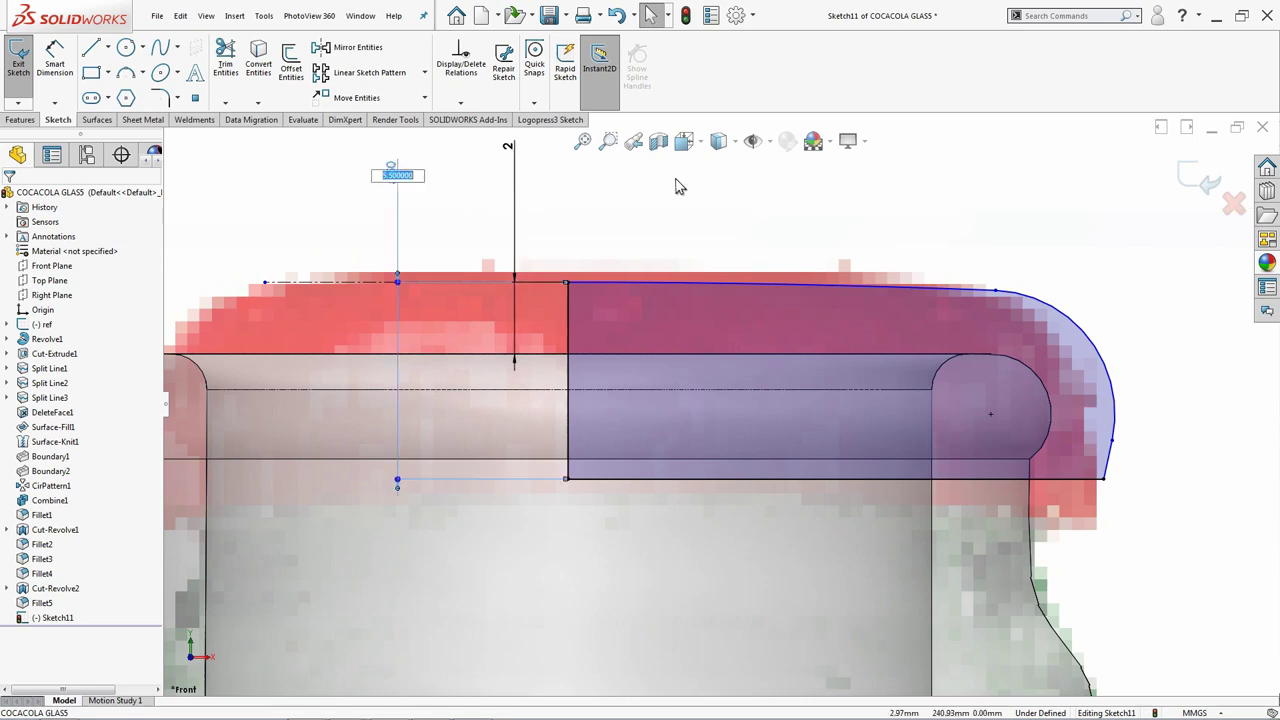
pyautogui.write('7')
pyautogui.press('Return')
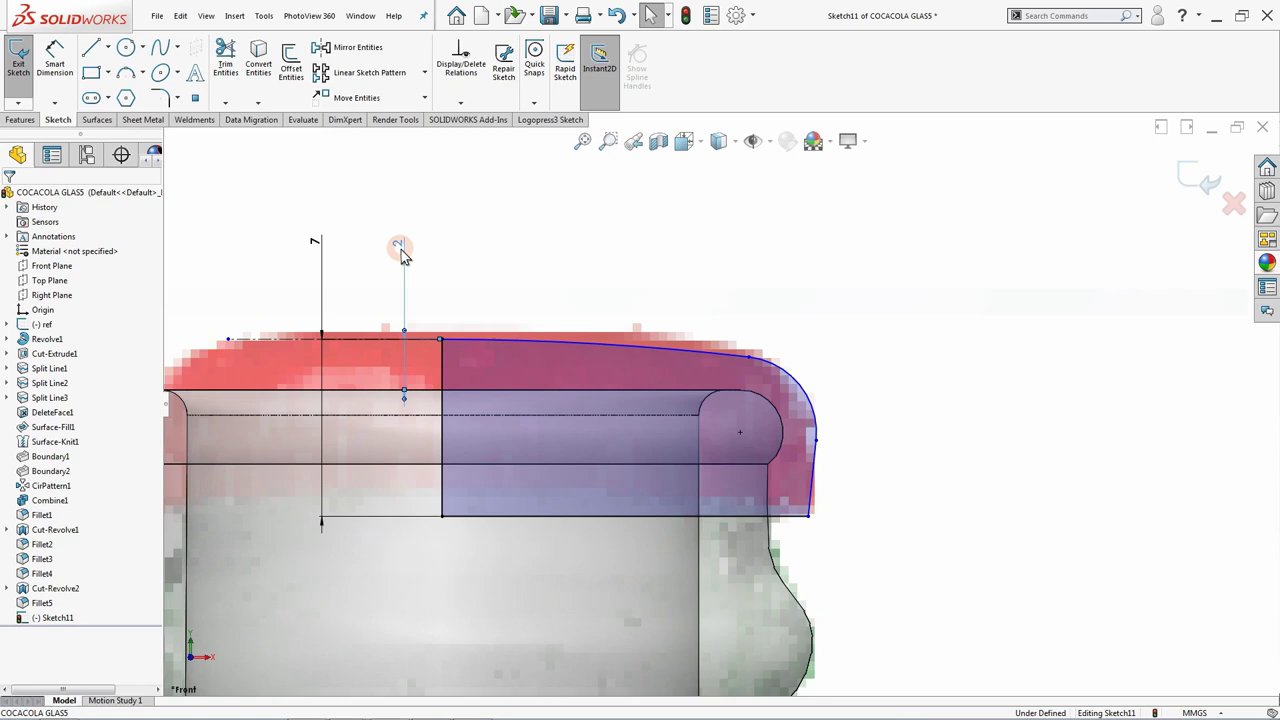
pyautogui.write('2.')
pyautogui.press('BackSpace')
pyautogui.press('Return')
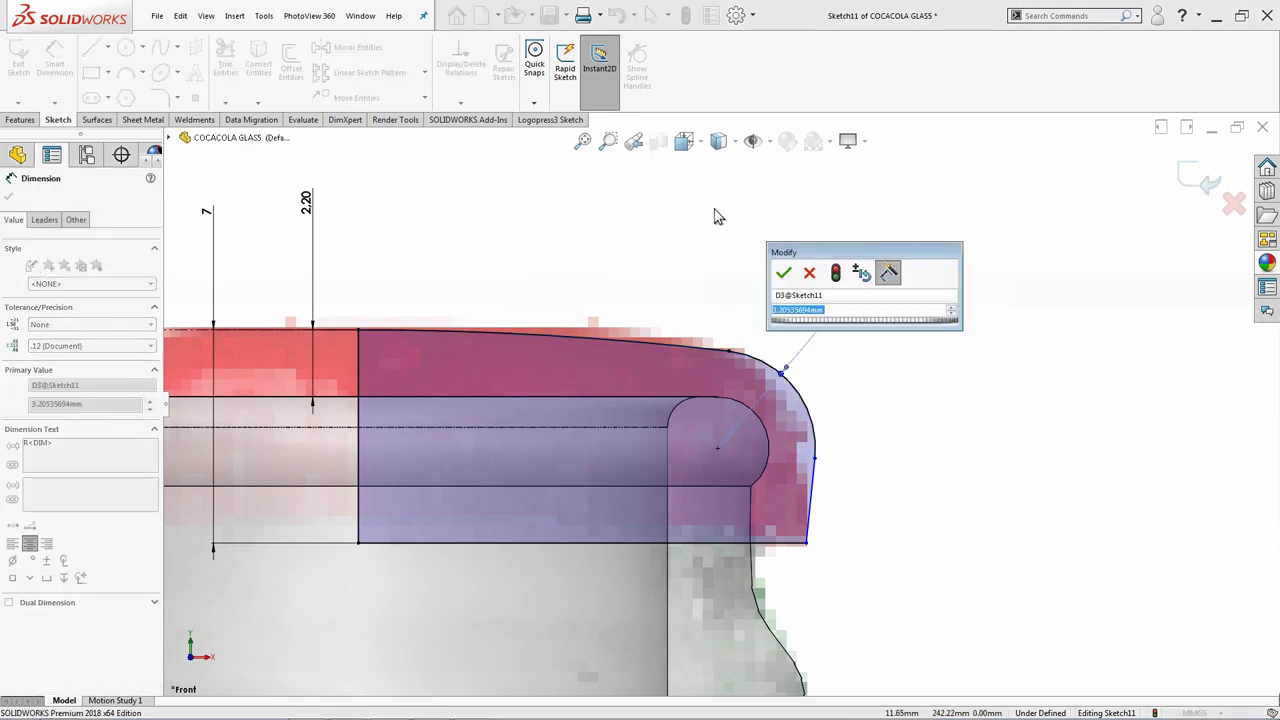
# Set the rim-lip corner arc to R3 and replace the top arc radius with 125 mm
pyautogui.write('3')
pyautogui.press('Return')
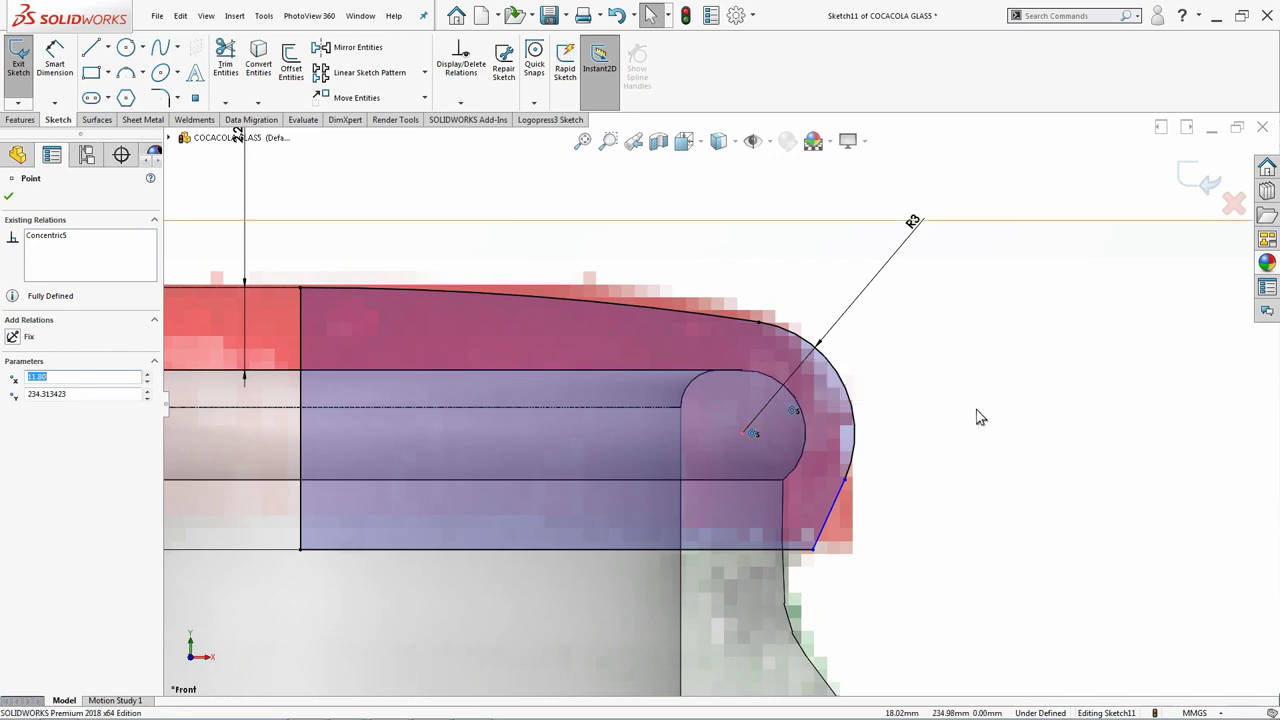
pyautogui.press('Delete')
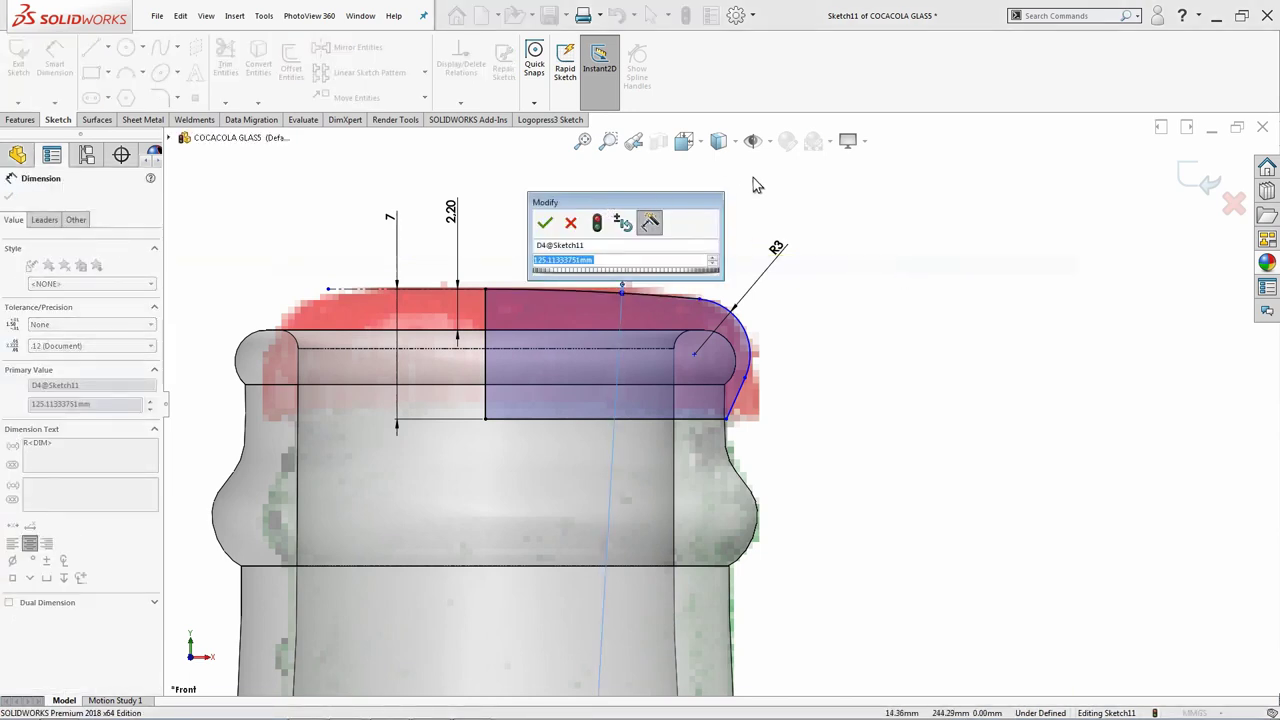
pyautogui.press('1')
pyautogui.write('125')
pyautogui.press('Return')
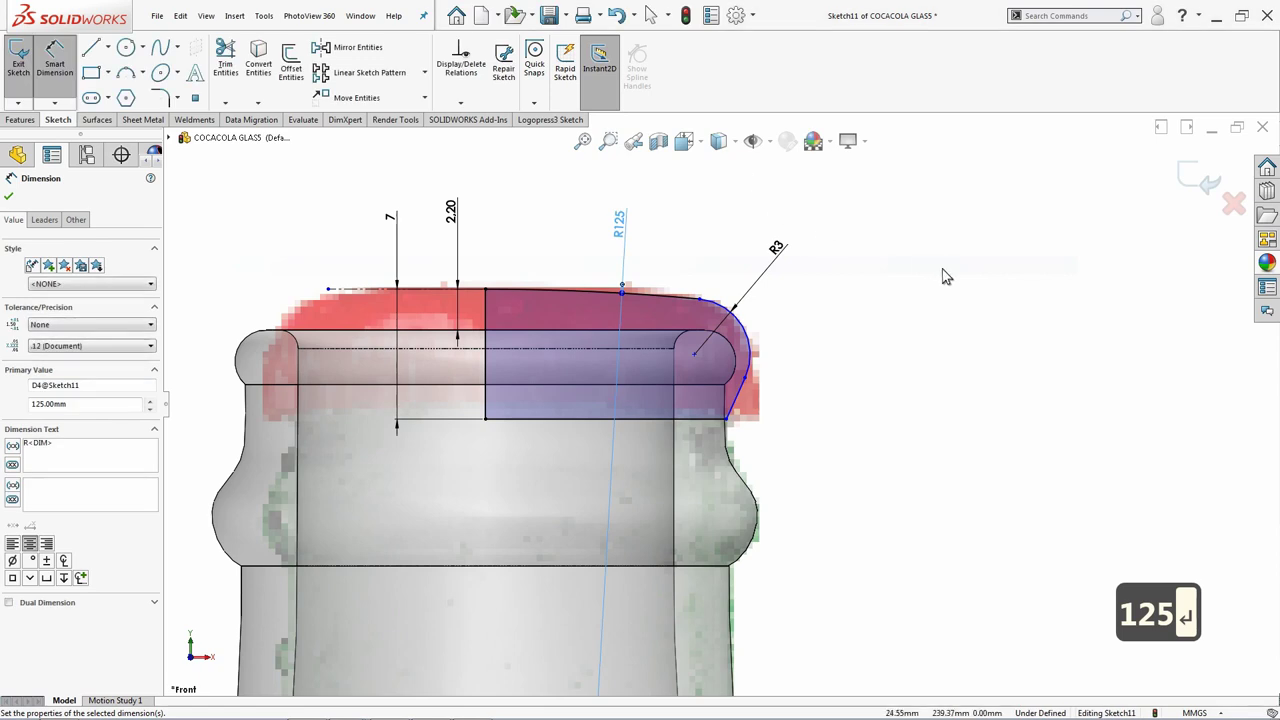
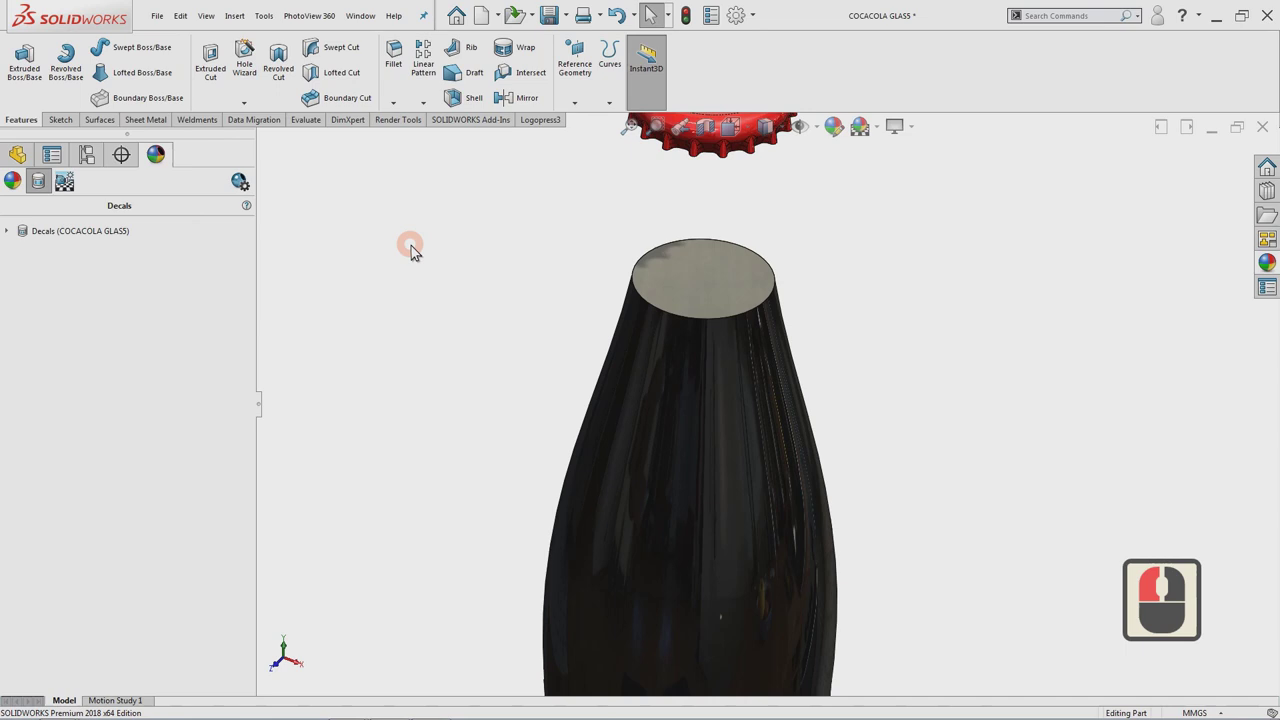
# Bring the whole bottle into view and start editing the glass body's appearance from its neck face
pyautogui.middleClick(864, 432)
pyautogui.middleClick(23, 162)
pyautogui.moveTo(23, 162); pyautogui.dragTo(251, 268)
pyautogui.moveTo(16, 255); pyautogui.dragTo(60, 298)
pyautogui.moveTo(62, 296); pyautogui.dragTo(108, 282)
pyautogui.click(108, 282)
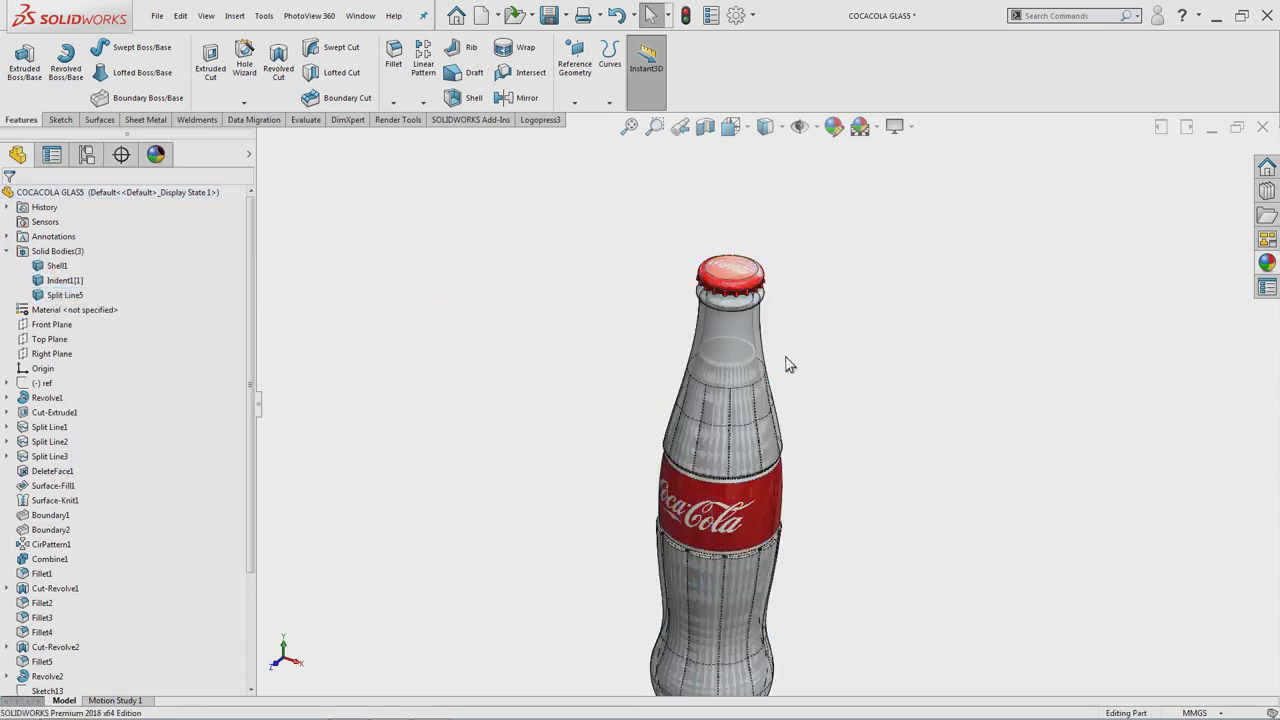
pyautogui.scroll(-3)
pyautogui.rightClick(768, 342)
pyautogui.click(899, 300)
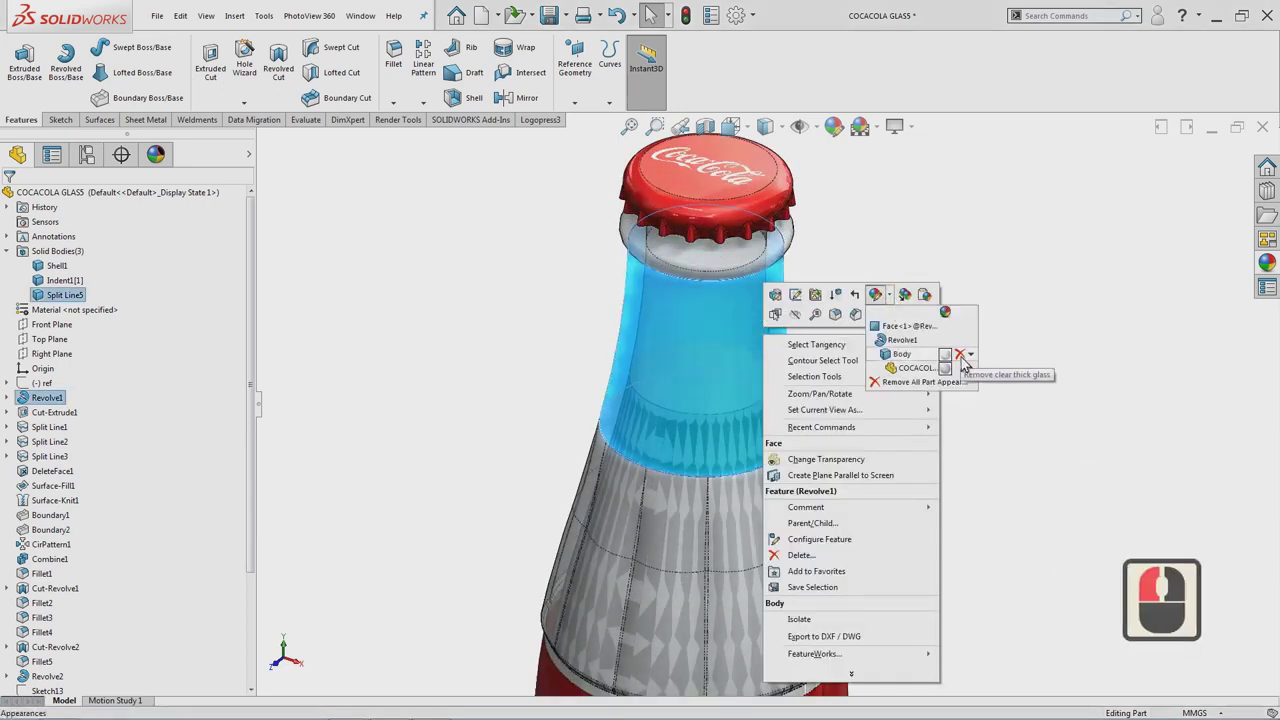
pyautogui.click(968, 360)
# Under Advanced Illumination, raise the glass Transparent amount to about 0.81 and confirm
pyautogui.moveTo(859, 344); pyautogui.dragTo(806, 342)
pyautogui.moveTo(778, 343); pyautogui.dragTo(907, 304)
pyautogui.moveTo(907, 304); pyautogui.dragTo(911, 360)
pyautogui.moveTo(911, 360); pyautogui.dragTo(110, 236)
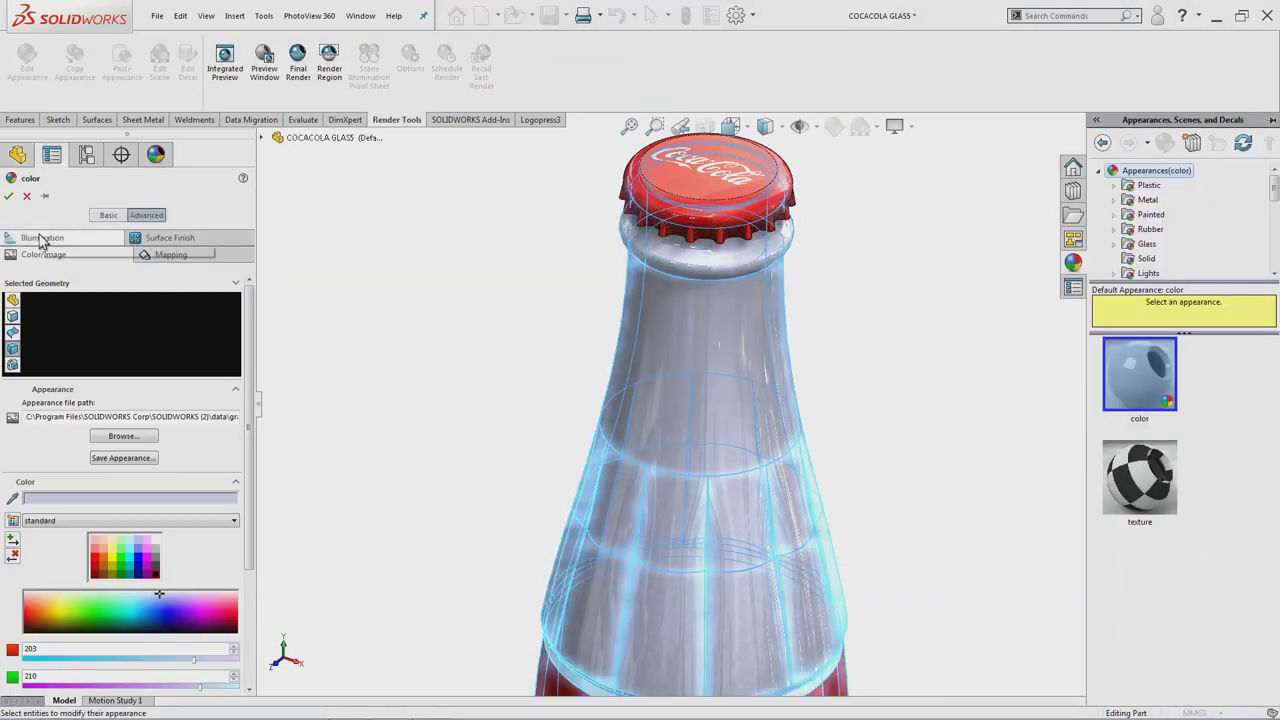
pyautogui.click(46, 238)
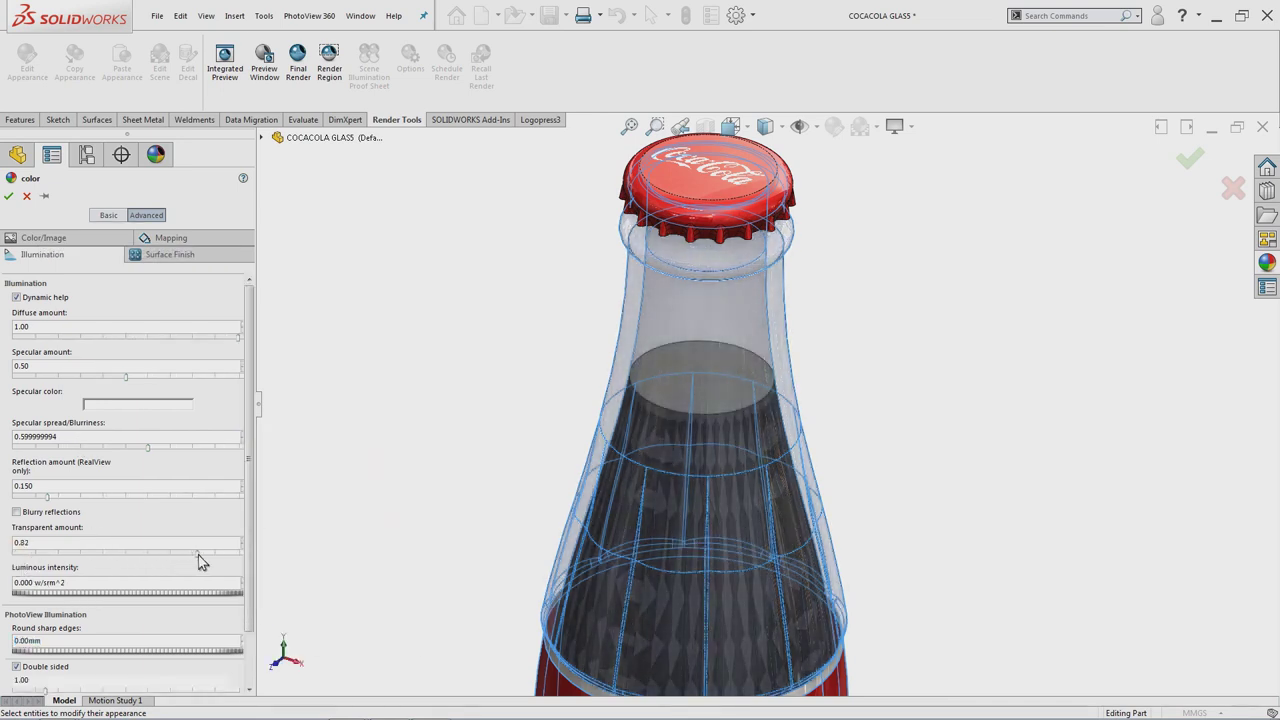
pyautogui.click(203, 560)
pyautogui.click(484, 424)
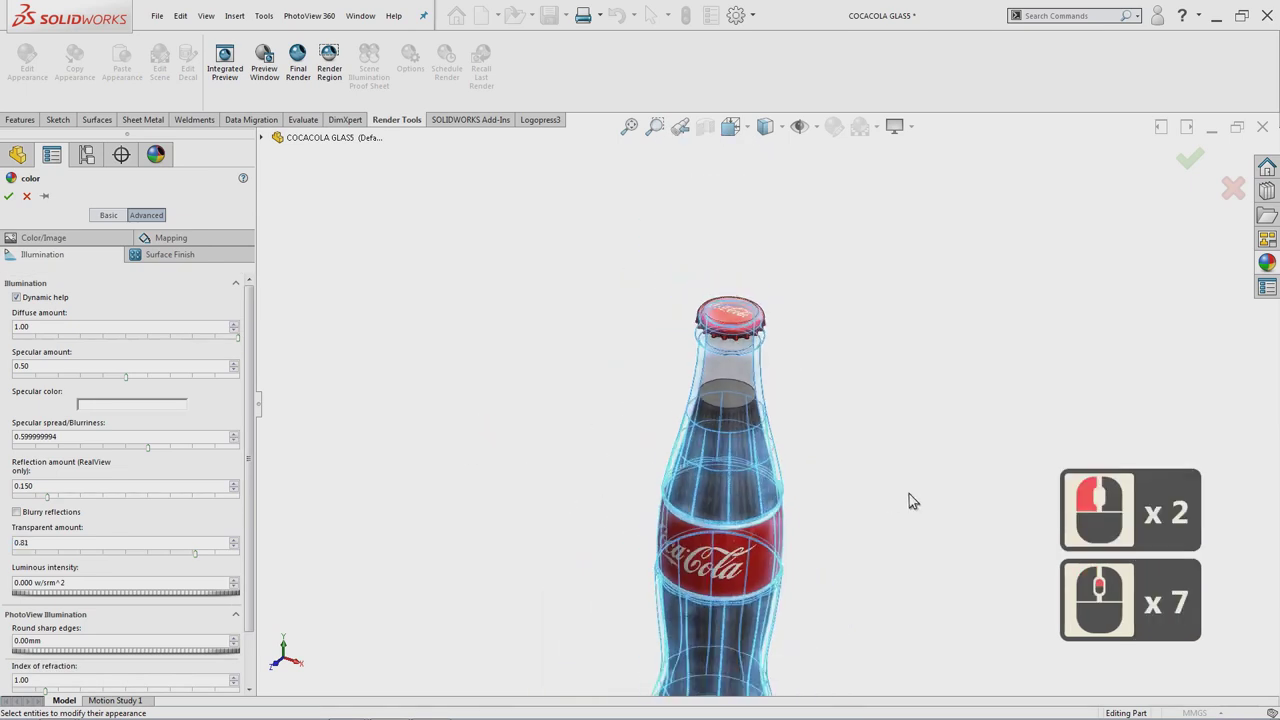
pyautogui.scroll(3)
pyautogui.scroll(-3)
pyautogui.click(35, 204)
pyautogui.click(479, 315)
# Zoom and pan around the bottle to check the dark liquid shows through the glass
pyautogui.scroll(3)
pyautogui.middleClick(820, 276)
pyautogui.middleClick(866, 368)
pyautogui.middleClick(873, 445)
pyautogui.scroll(-3)
pyautogui.scroll(3)
pyautogui.middleClick(764, 362)
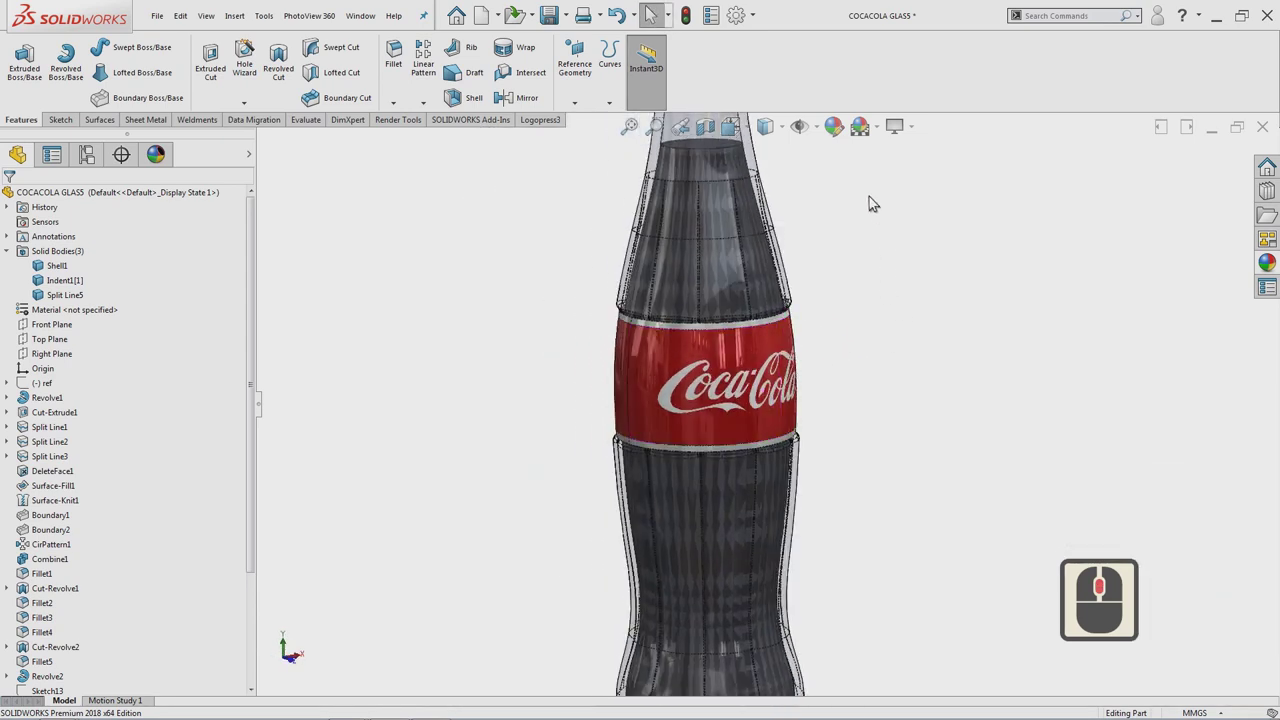
# Adjust the edge display setting in System Options > Display and apply it
pyautogui.middleClick(852, 314)
pyautogui.moveTo(761, 21); pyautogui.dragTo(768, 61)
pyautogui.moveTo(762, 45); pyautogui.dragTo(458, 274)
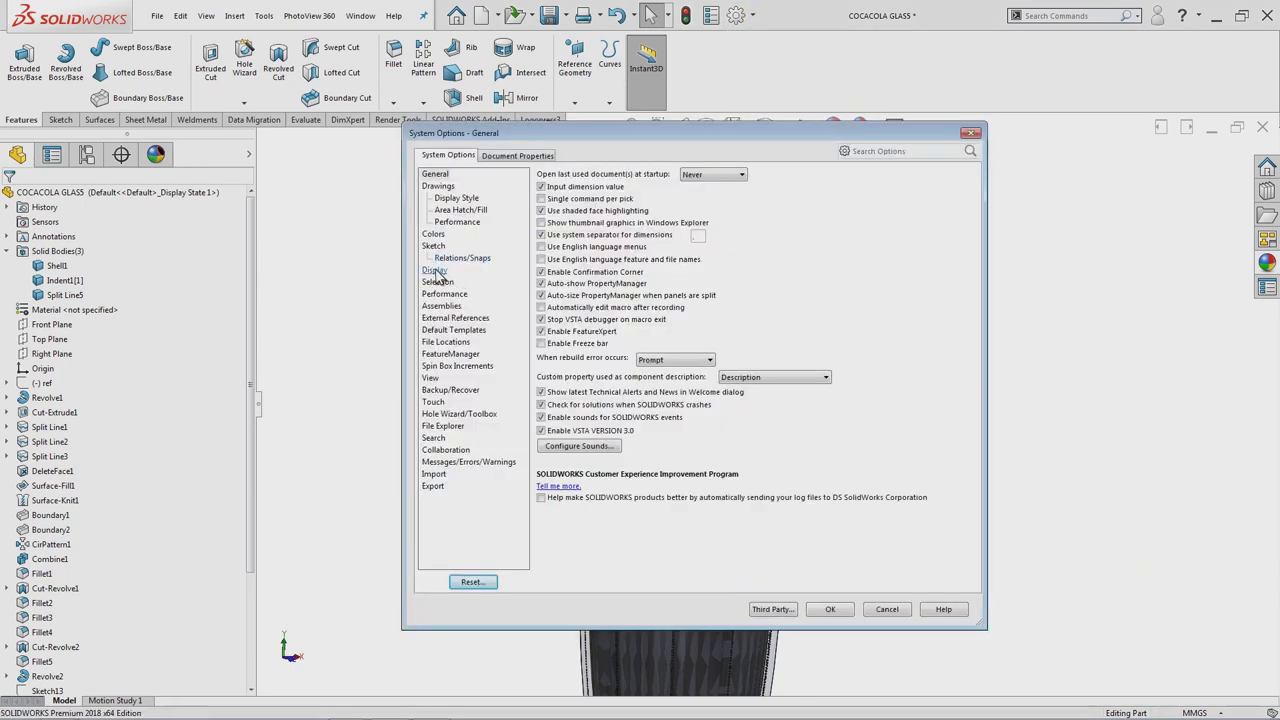
pyautogui.moveTo(443, 270); pyautogui.dragTo(568, 242)
pyautogui.moveTo(568, 242); pyautogui.dragTo(824, 615)
pyautogui.click(824, 615)
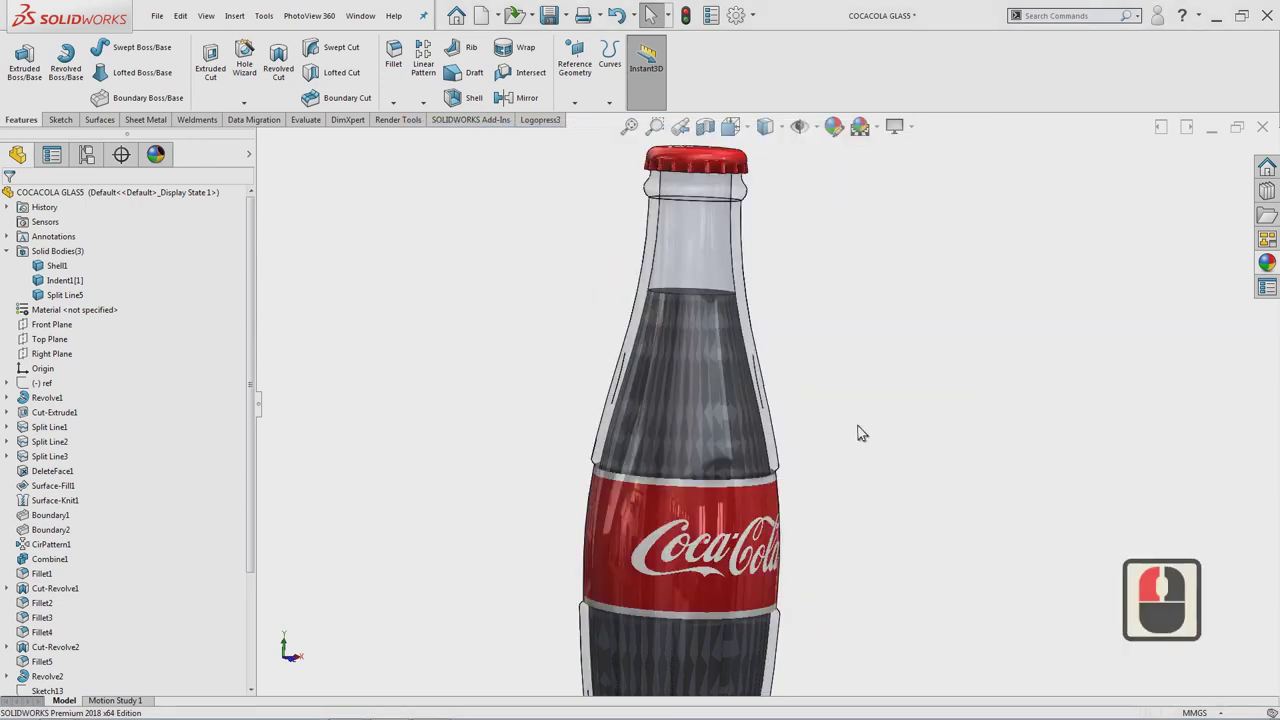
# Hide the glass body so only the dark liquid body is shown
pyautogui.scroll(3)
pyautogui.scroll(3)
pyautogui.scroll(3)
pyautogui.rightClick(646, 226)
pyautogui.click(663, 212)
pyautogui.middleClick(239, 20)
pyautogui.middleClick(239, 20)
# Offset the liquid body's outer face 0.5 mm inward with Move Face, direction flipped
pyautogui.click(275, 166)
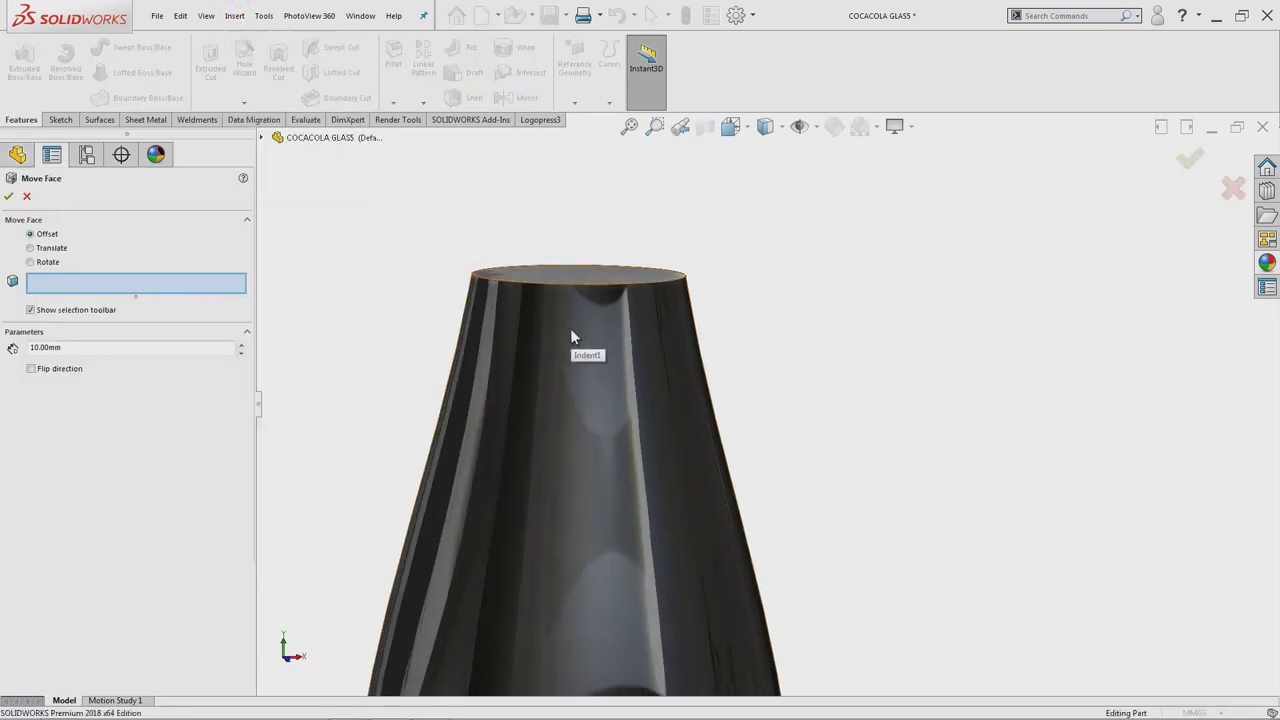
pyautogui.click(570, 330)
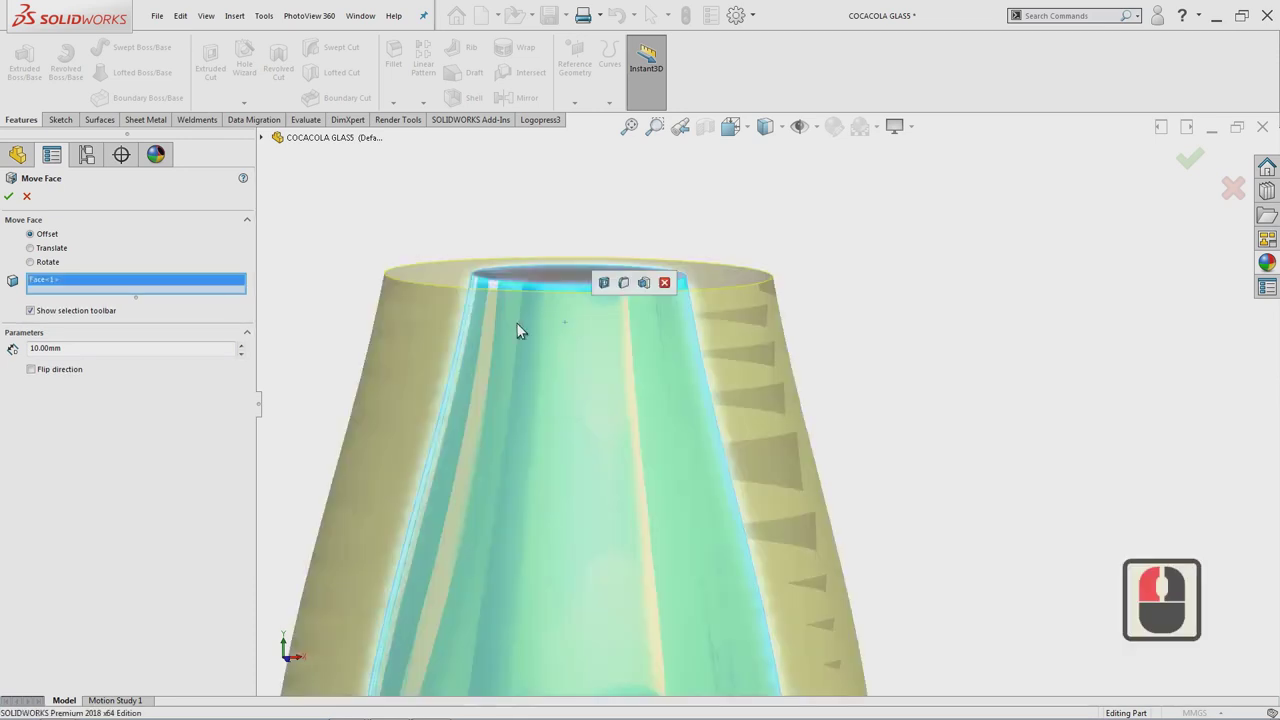
pyautogui.click(95, 353)
pyautogui.middleClick(95, 353)
pyautogui.middleClick(97, 356)
pyautogui.middleClick(82, 355)
pyautogui.click(82, 355)
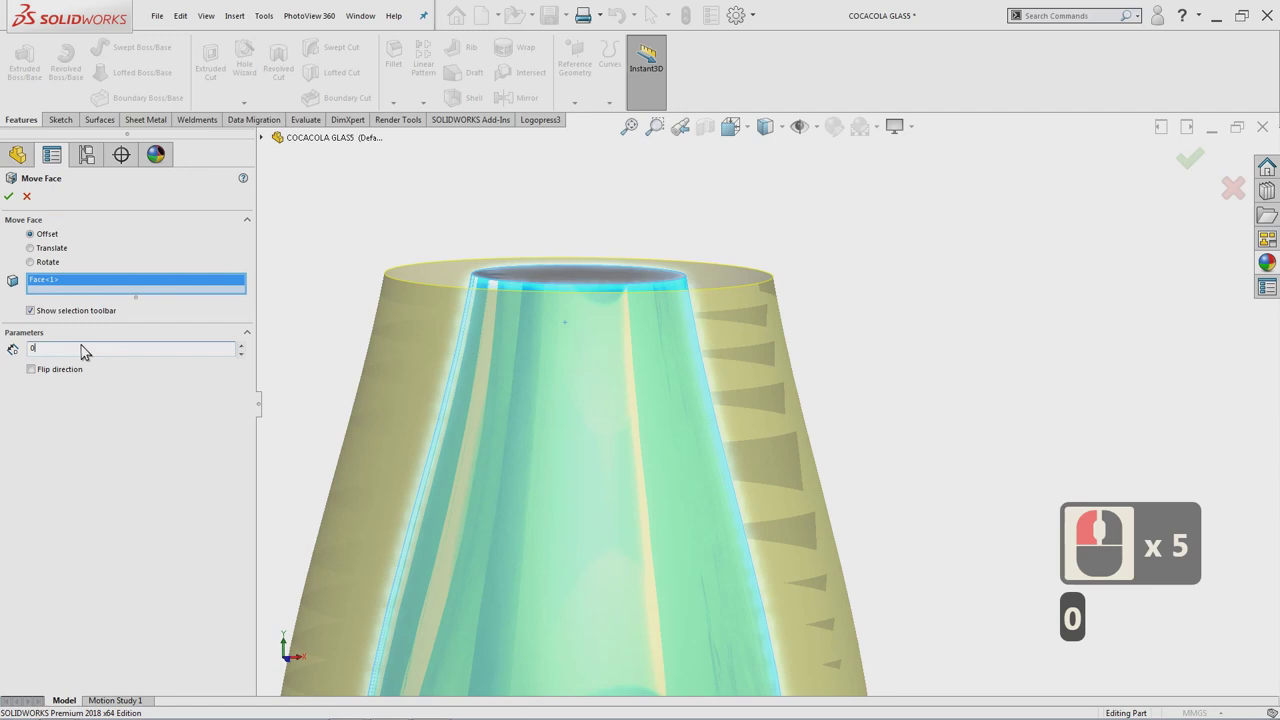
pyautogui.write('0.5')
pyautogui.click(119, 441)
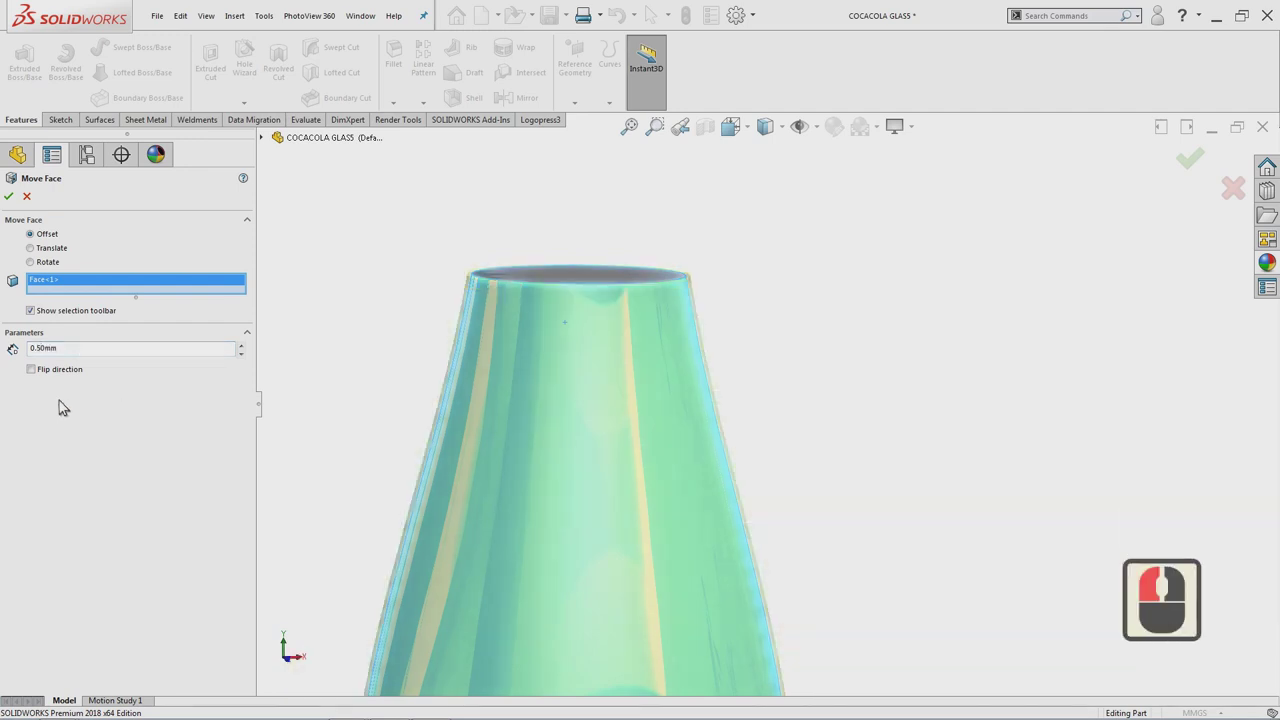
pyautogui.click(43, 371)
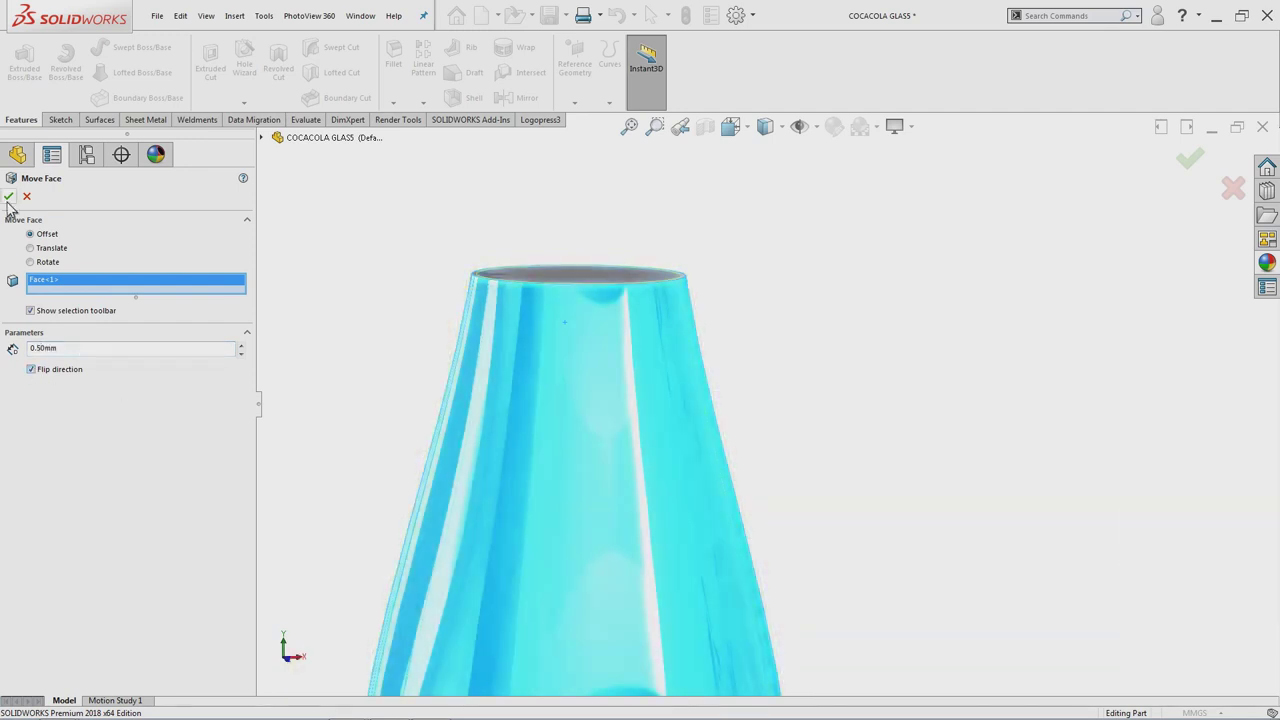
pyautogui.click(13, 205)
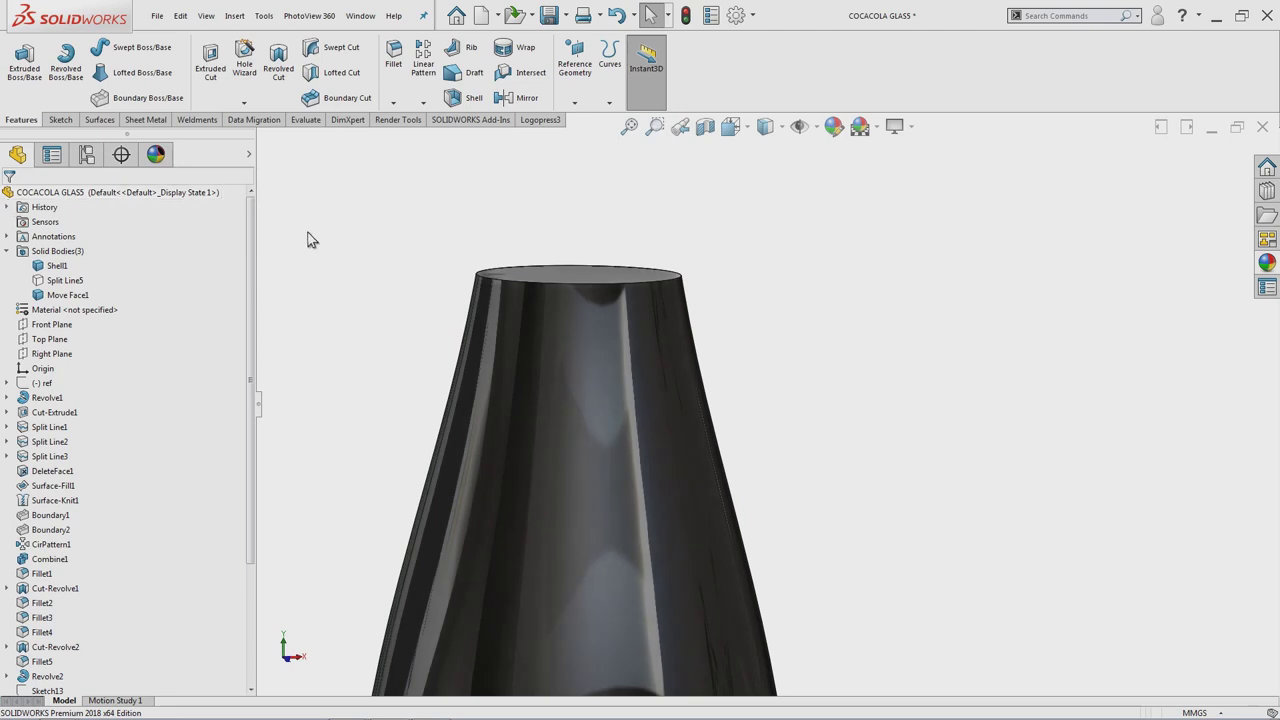
# Show the hidden glass body again and zoom in on the red logo label
pyautogui.rightClick(80, 285)
pyautogui.click(99, 265)
pyautogui.click(341, 239)
pyautogui.middleClick(385, 245)
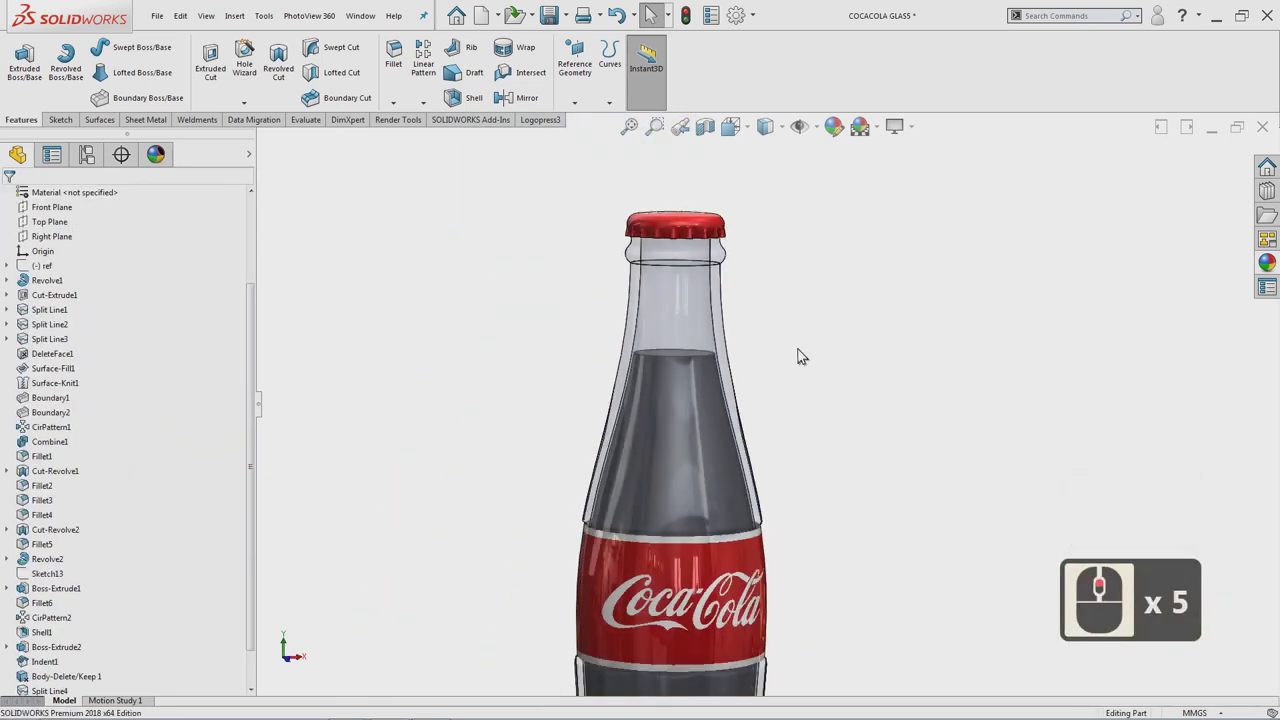
pyautogui.middleClick(867, 471)
pyautogui.middleClick(861, 481)
pyautogui.middleClick(821, 573)
pyautogui.middleClick(801, 600)
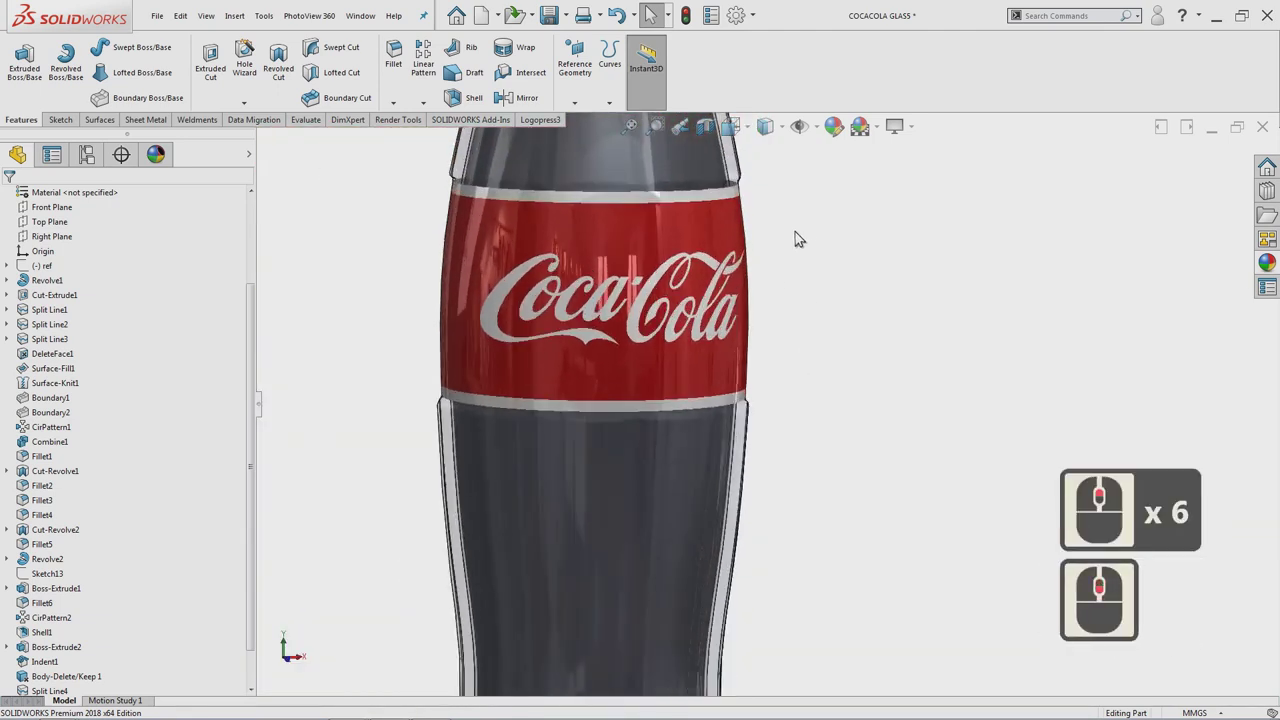
# Enable Blurry reflections in the red label's Advanced Illumination appearance and confirm
pyautogui.rightClick(685, 331)
pyautogui.click(816, 285)
pyautogui.click(815, 313)
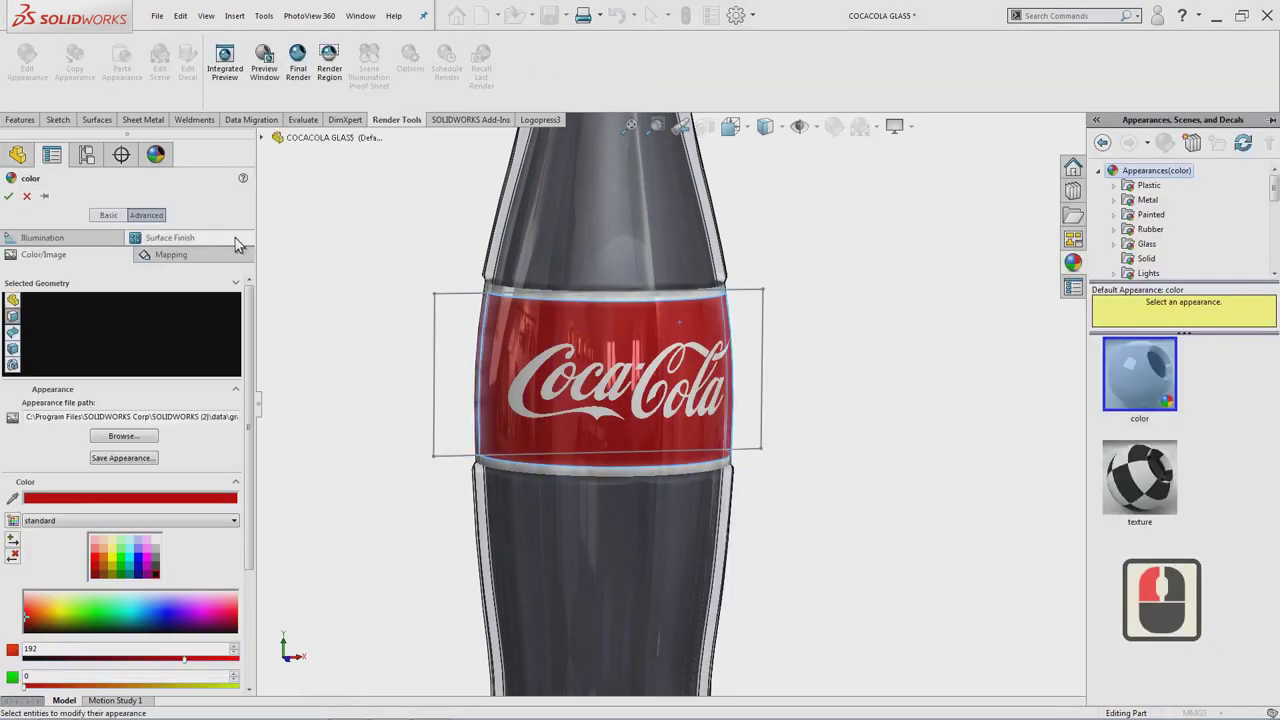
pyautogui.click(71, 245)
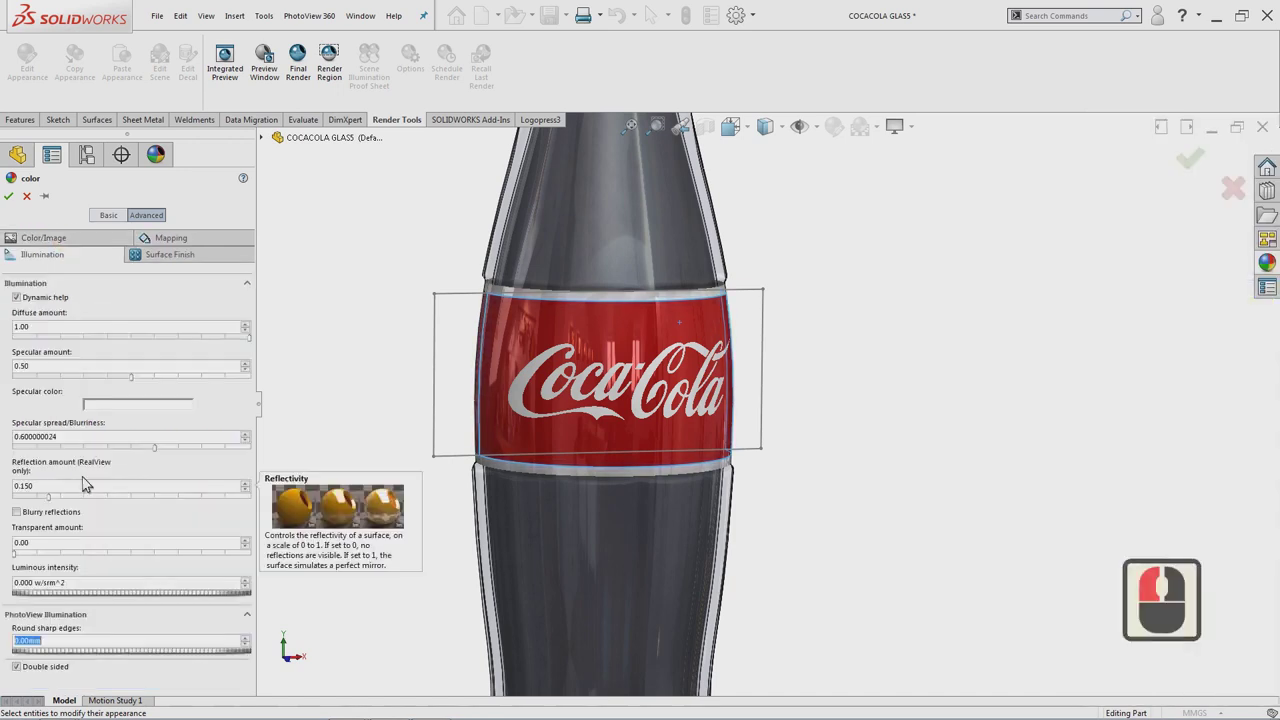
pyautogui.click(25, 520)
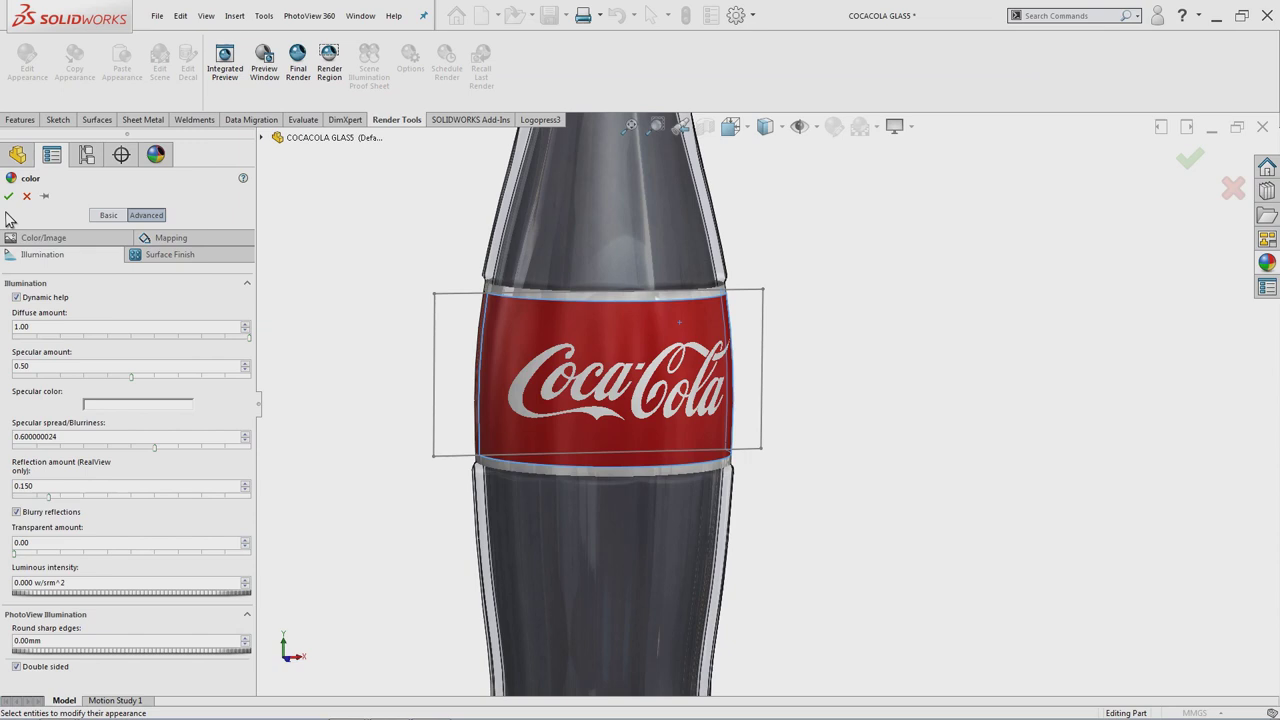
pyautogui.click(15, 206)
# Zoom out to view the entire finished bottle with cap and label
pyautogui.click(429, 236)
pyautogui.middleClick(869, 385)
pyautogui.middleClick(869, 385)
pyautogui.middleClick(870, 396)
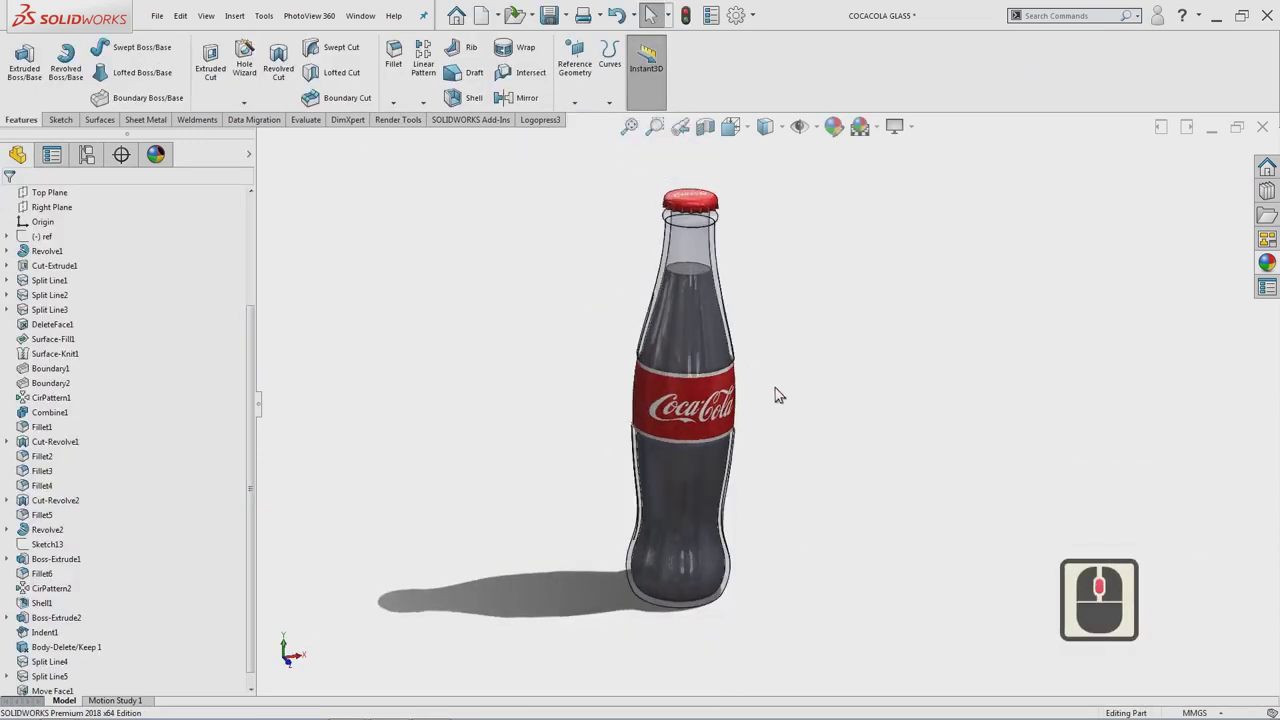